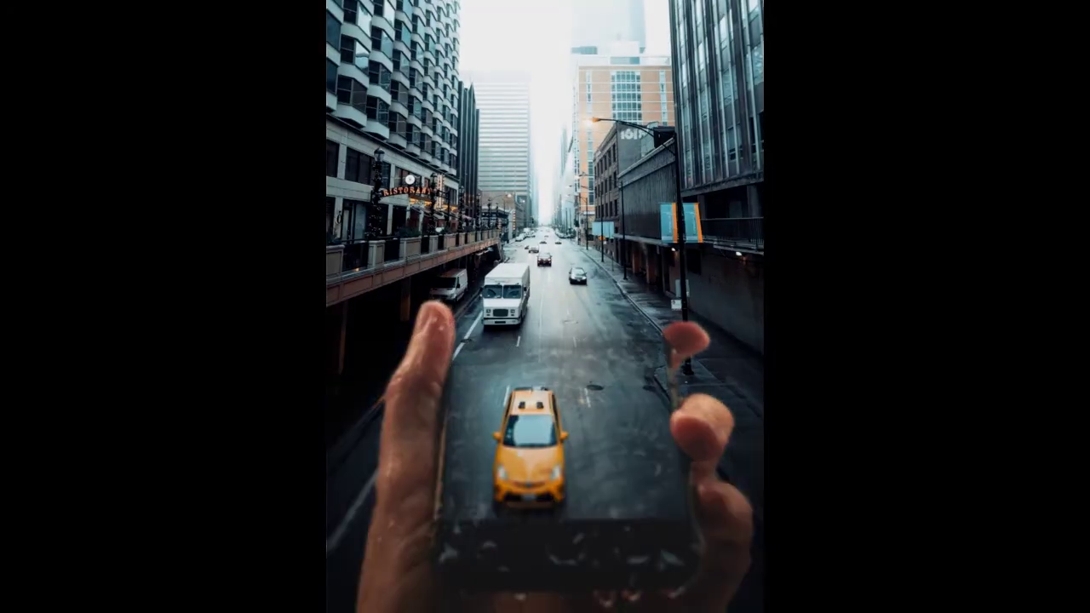
Step: Make the phone photo active and bring up the Filter menu
{"action": "left_click", "coordinate": [424, 265]}
{"action": "left_click", "coordinate": [472, 63]}
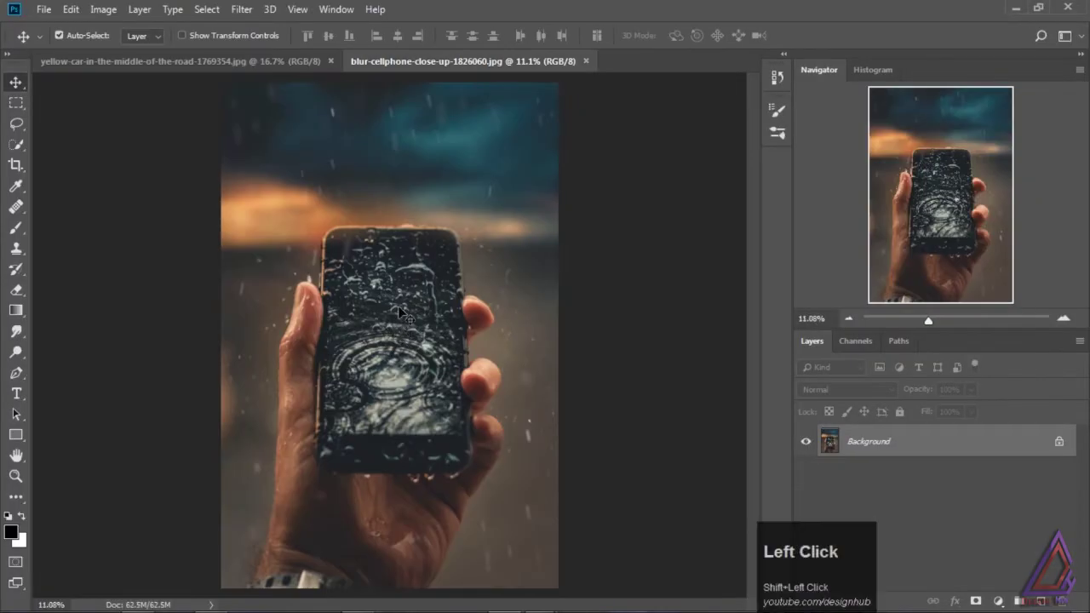
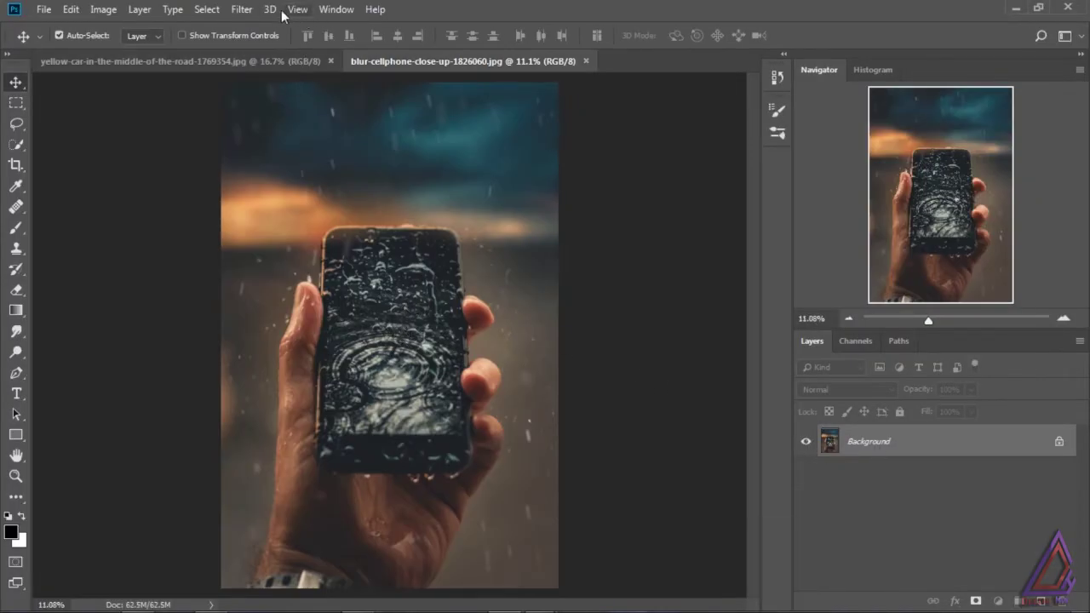
{"action": "left_click", "coordinate": [247, 10]}
Step: Launch the Camera Raw filter on the hand-and-phone photo
{"action": "left_click", "coordinate": [288, 107]}
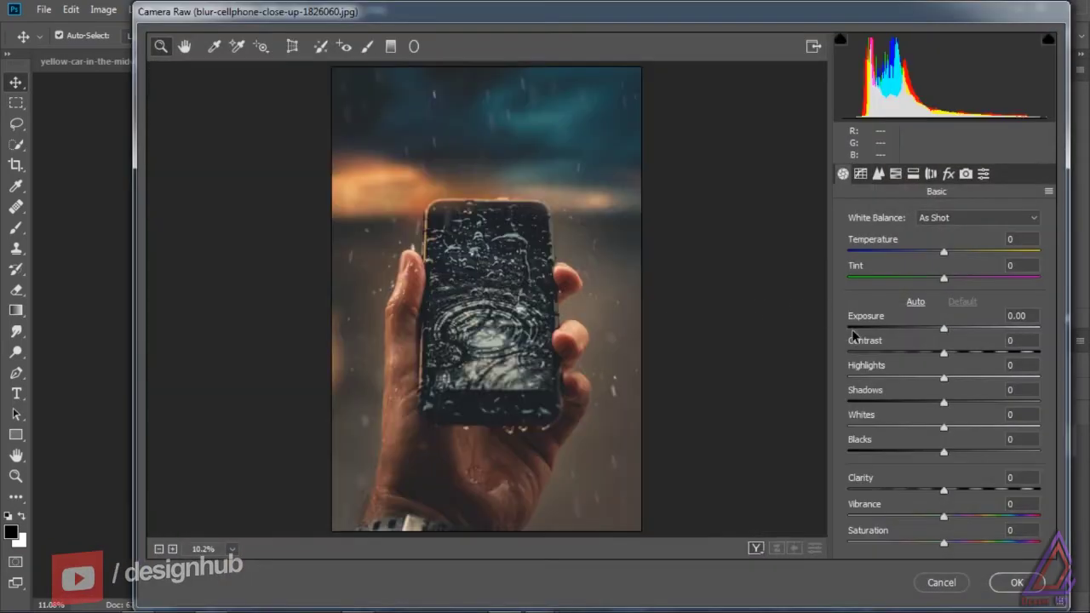
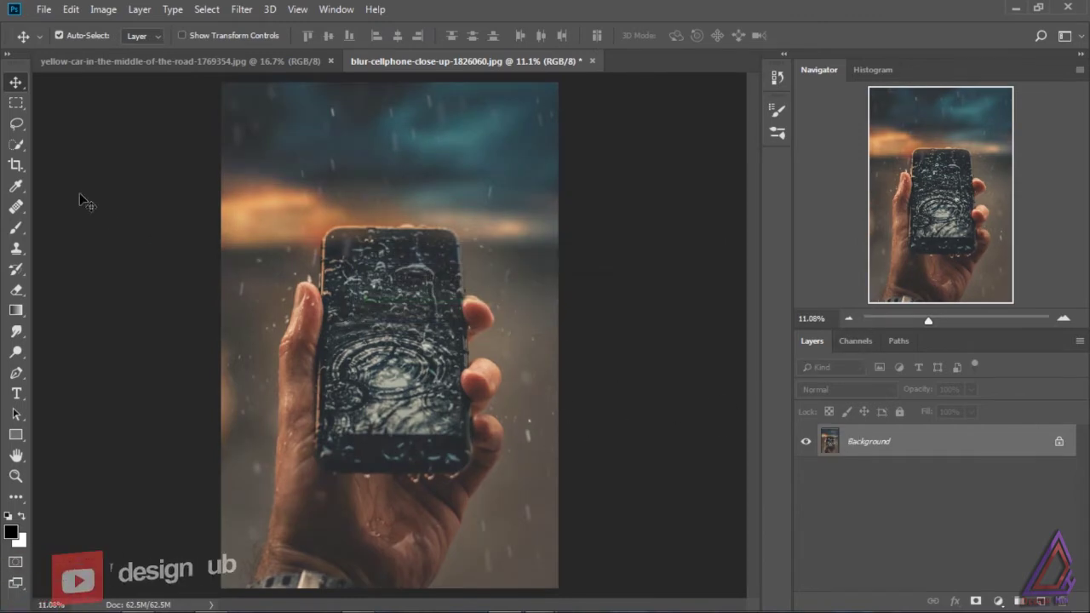
Step: Begin a quick selection of the hand and phone
{"action": "left_click", "coordinate": [23, 150]}
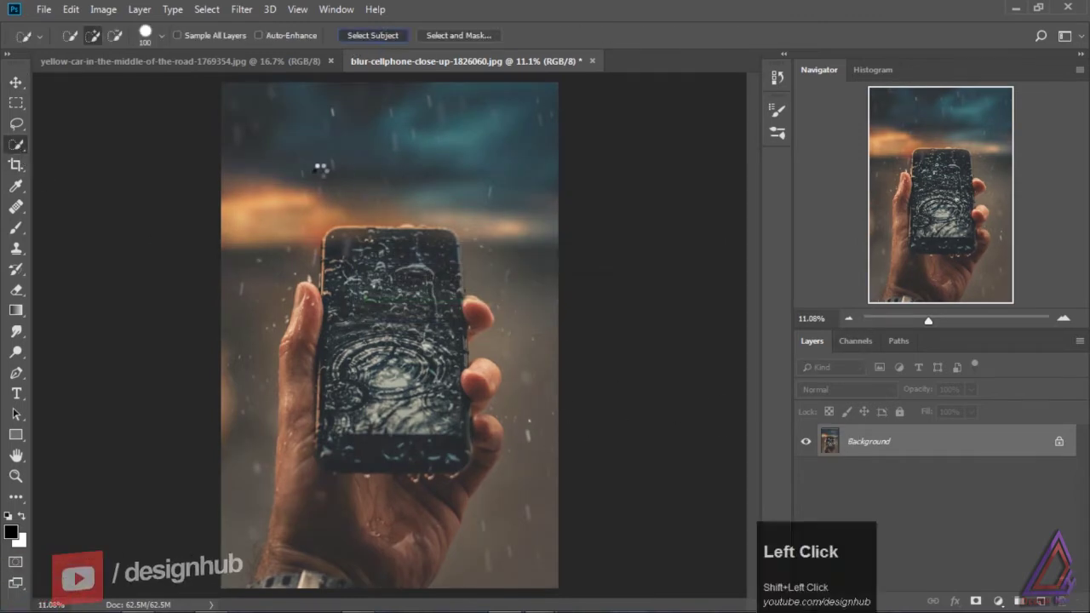
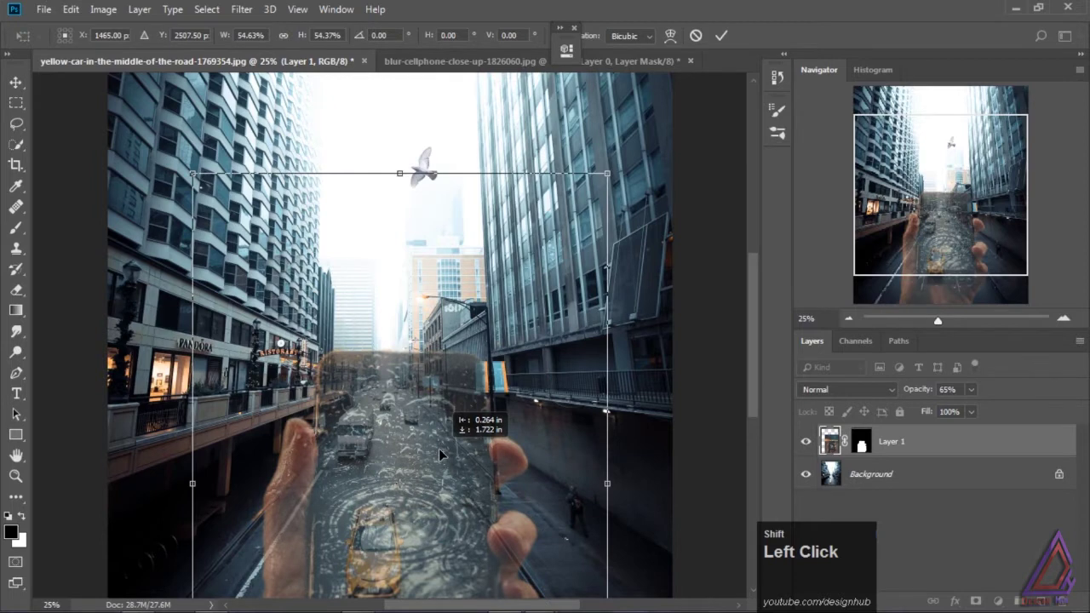
Step: Zoom out with Ctrl+0 to see the whole transform box
{"action": "key", "text": "ctrl+0"}
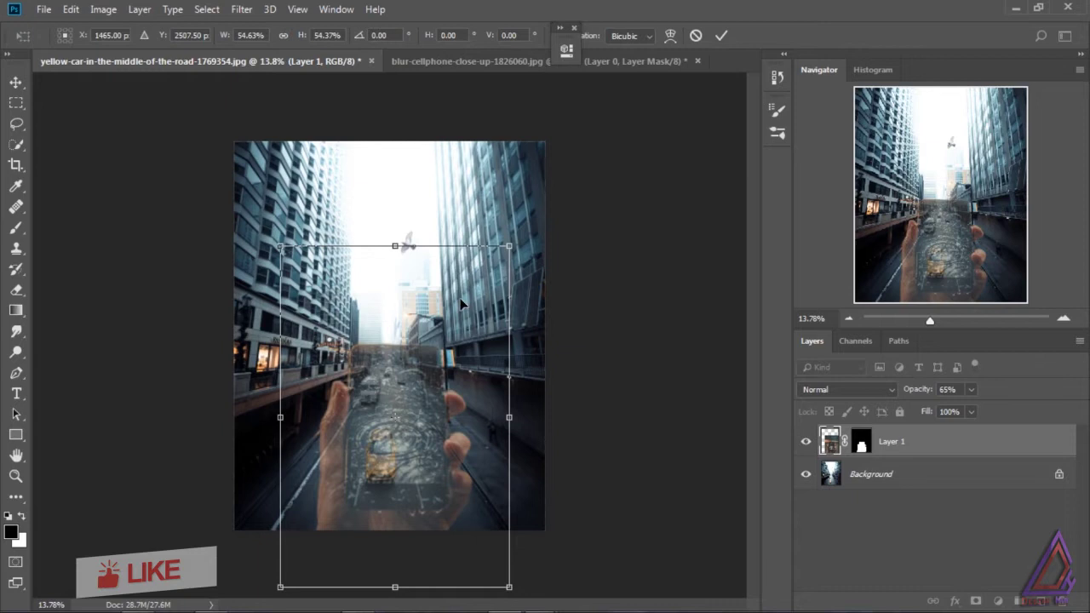
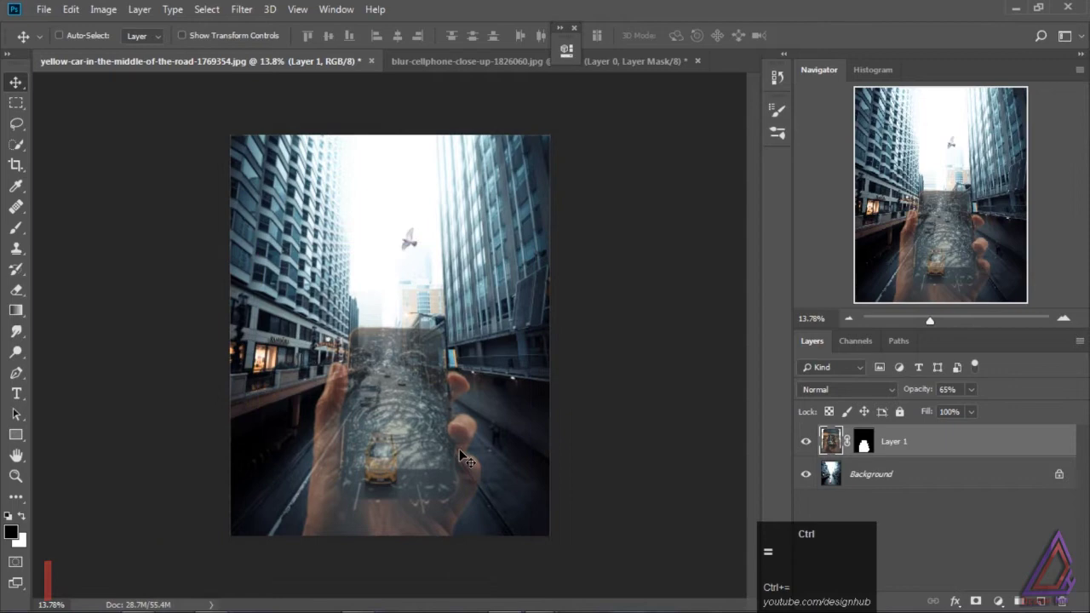
Step: With the Pen Tool, trace the phone screen's left edge down to its bottom-left corner
{"action": "left_click_drag", "start_coordinate": [761, 360], "coordinate": [22, 375]}
{"action": "left_click", "coordinate": [295, 198]}
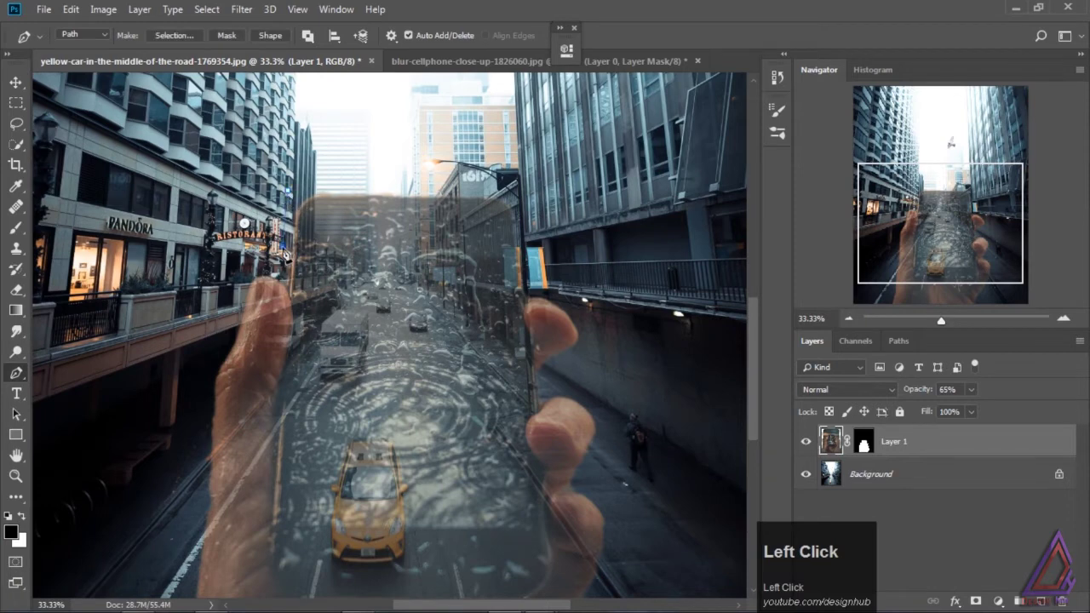
{"action": "left_click_drag", "start_coordinate": [297, 305], "coordinate": [300, 371]}
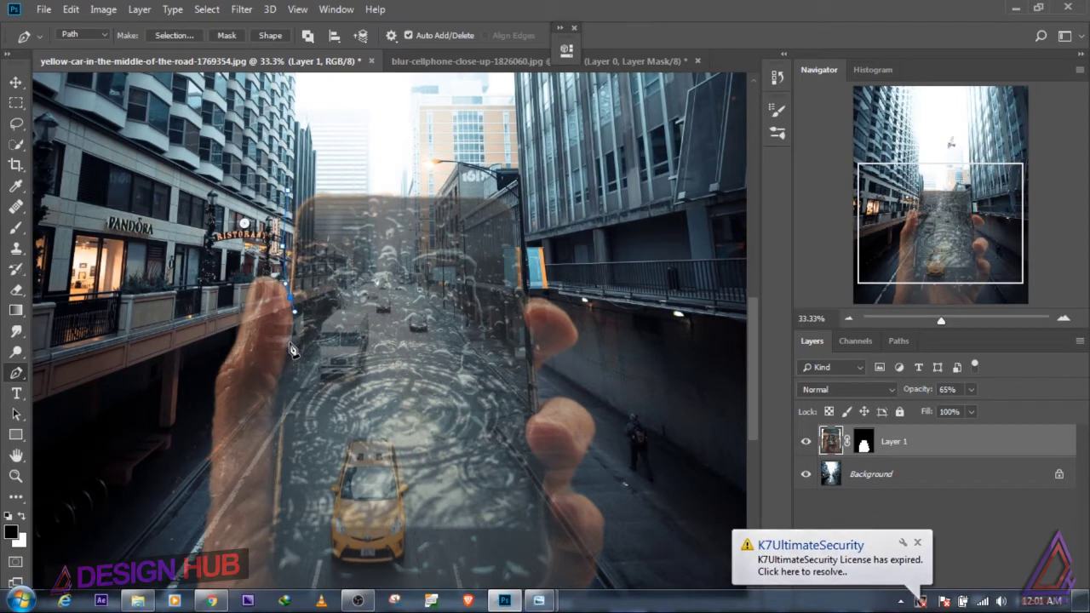
{"action": "left_click_drag", "start_coordinate": [298, 345], "coordinate": [289, 489]}
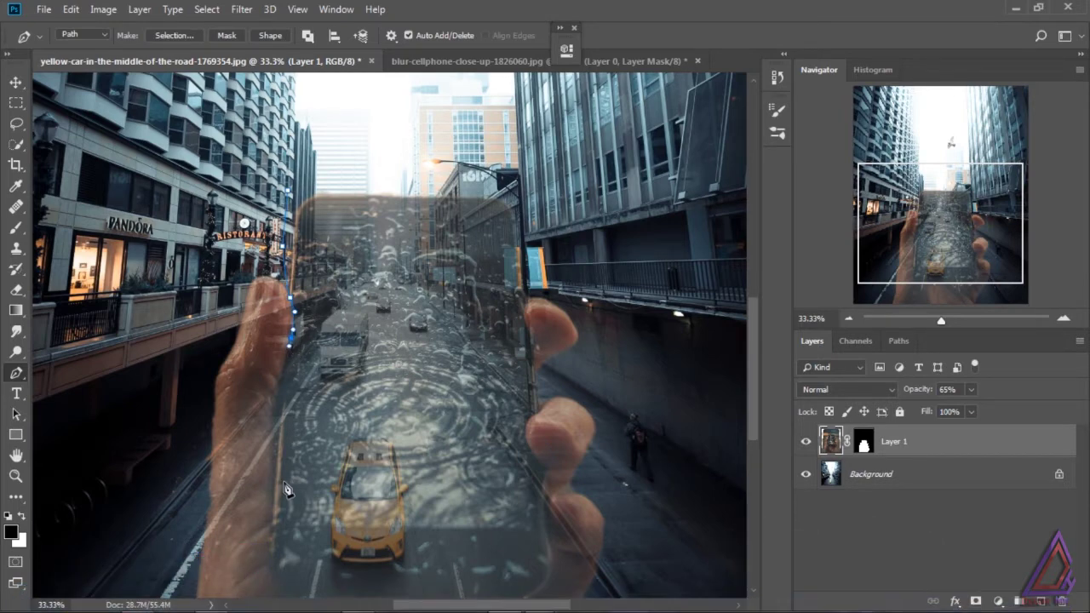
{"action": "left_click", "coordinate": [290, 489]}
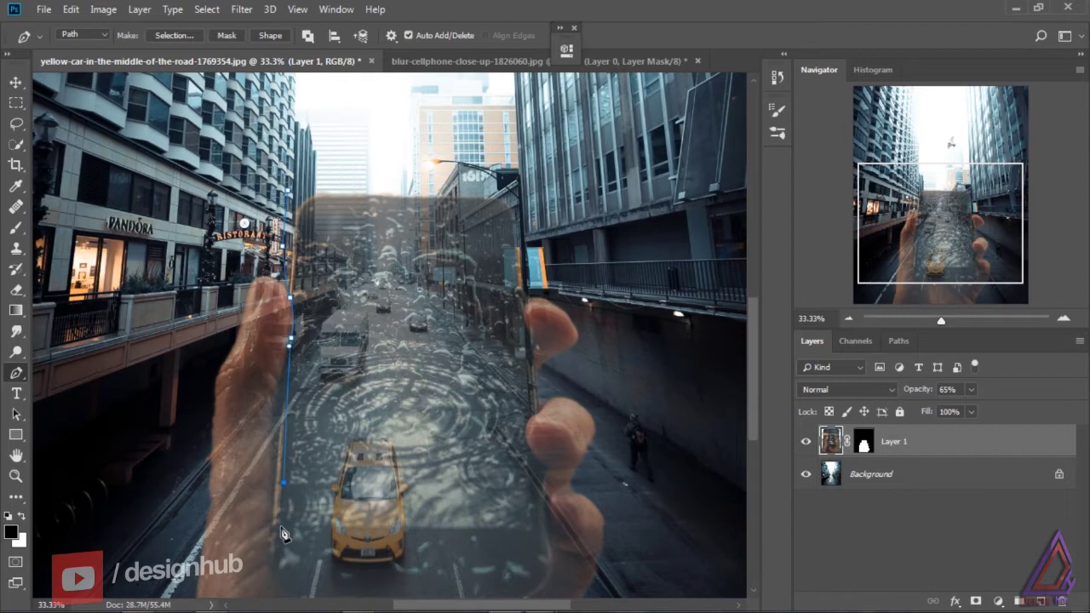
{"action": "left_click", "coordinate": [288, 533]}
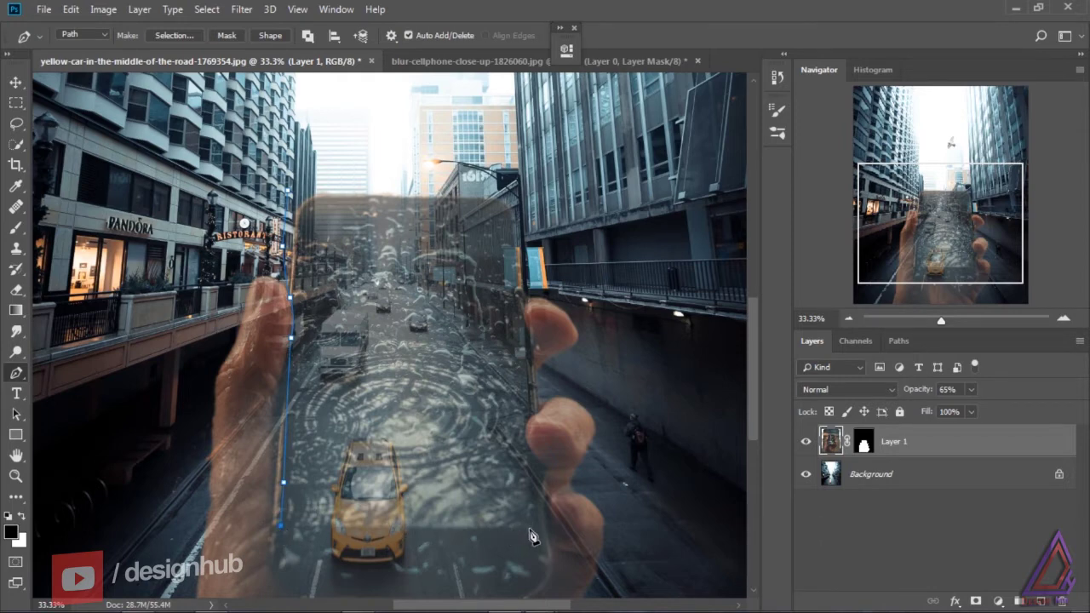
Step: Continue the path across the screen's bottom edge and up its right edge
{"action": "left_click", "coordinate": [543, 536]}
{"action": "left_click", "coordinate": [540, 465]}
{"action": "left_click_drag", "start_coordinate": [536, 425], "coordinate": [536, 423]}
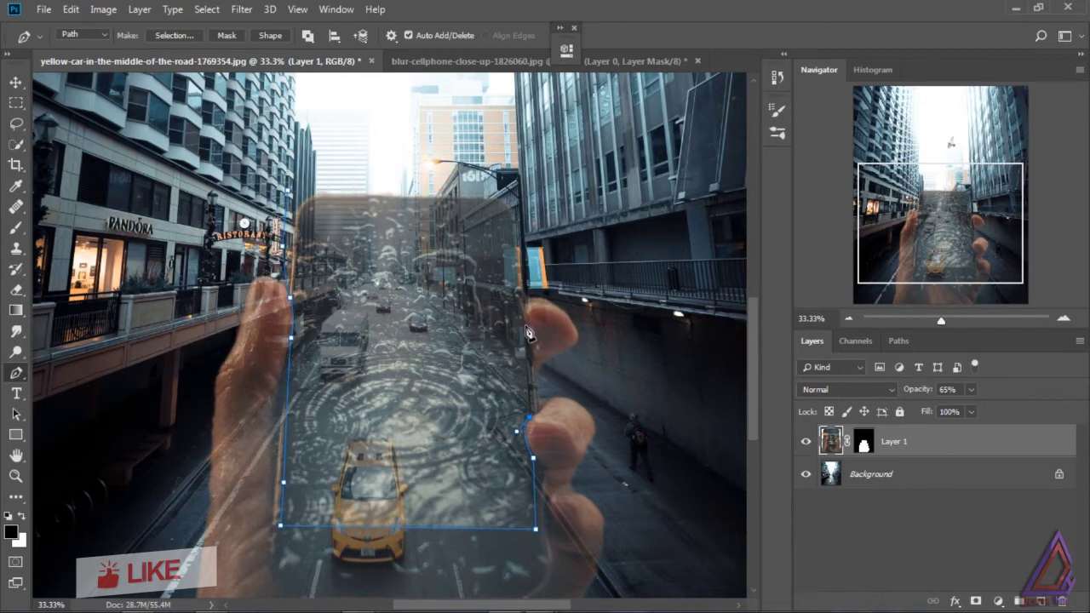
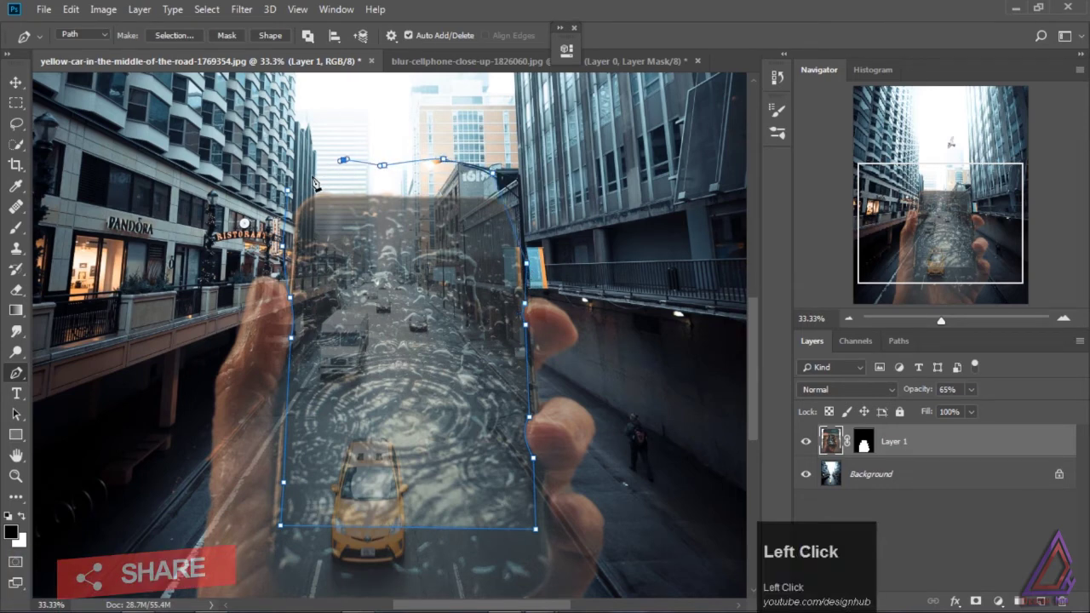
Step: Turn the traced screen path into a selection
{"action": "right_click", "coordinate": [359, 262]}
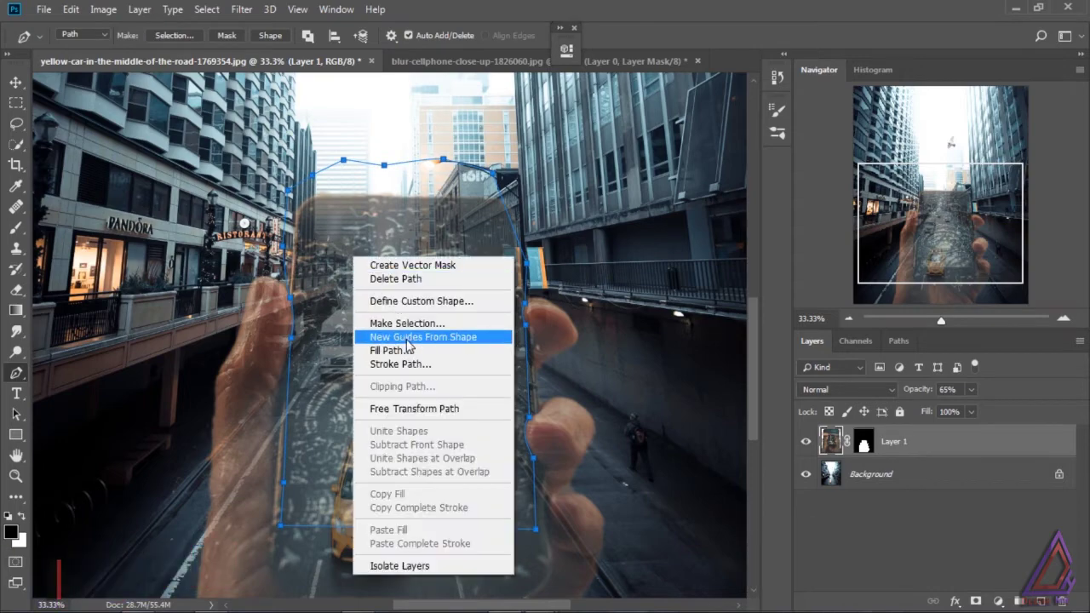
{"action": "left_click", "coordinate": [427, 326]}
{"action": "left_click", "coordinate": [636, 154]}
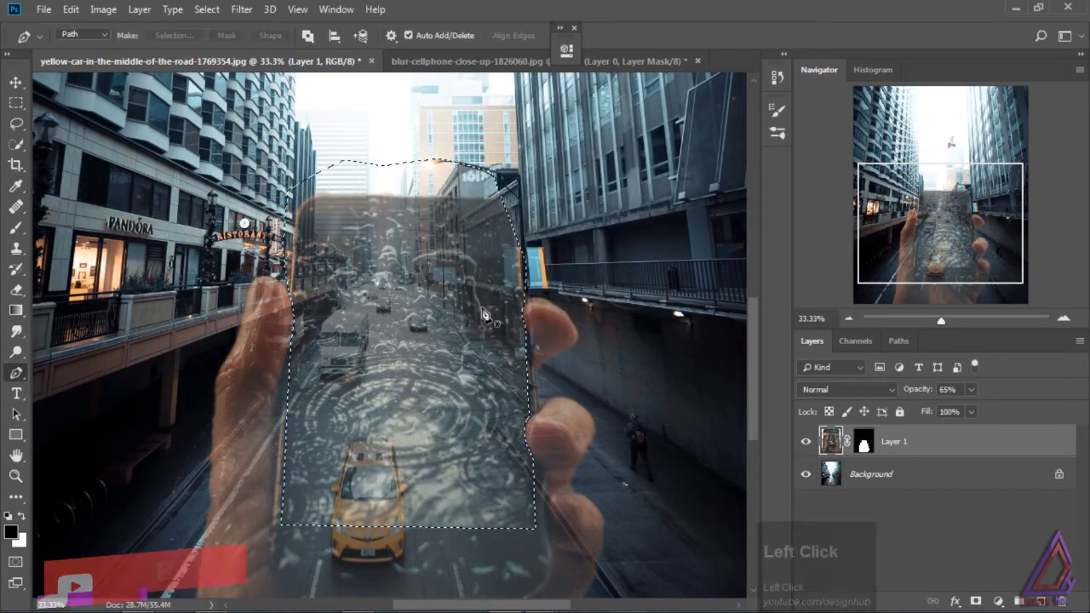
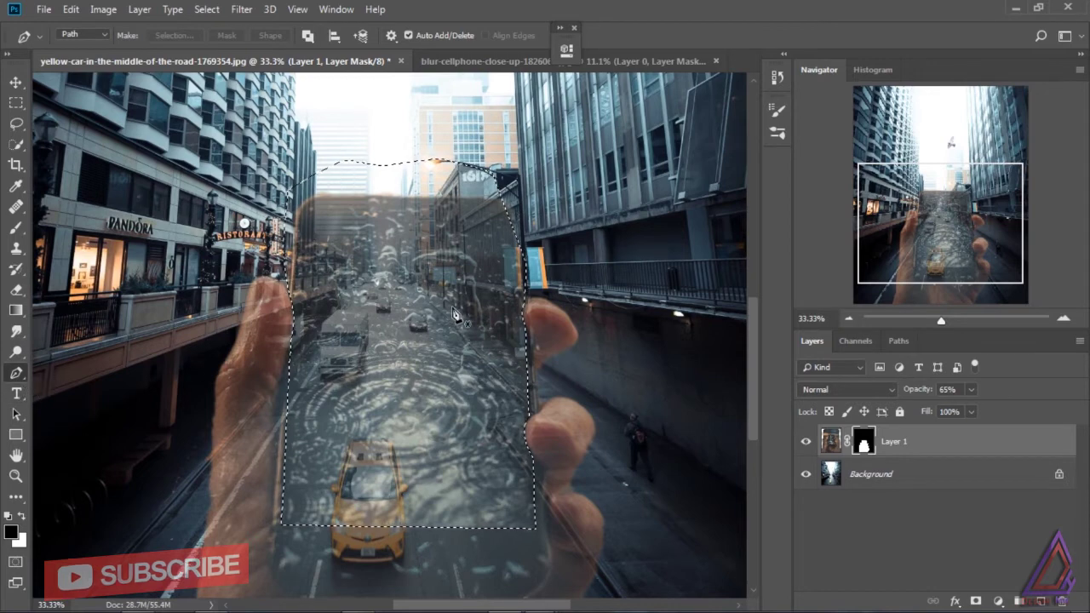
Step: Fill the selection with black on the hand layer's mask, then deselect
{"action": "left_click", "coordinate": [459, 313]}
{"action": "key", "text": "alt+BackSpace"}
{"action": "key", "text": "ctrl+d"}
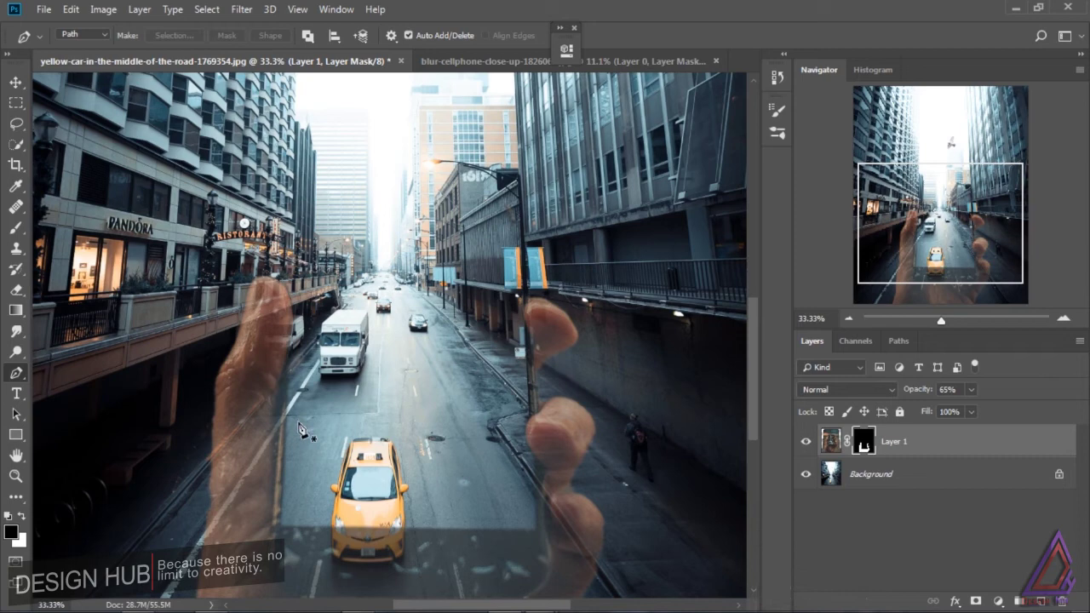
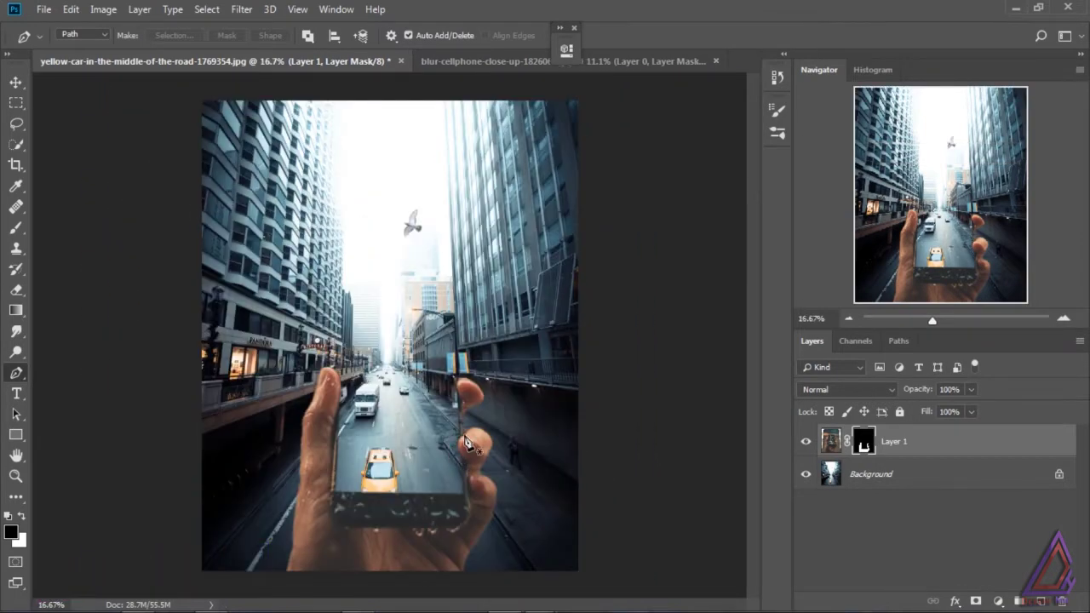
Step: Start a free transform on the hand-and-phone layer with Ctrl+T
{"action": "key", "text": "ctrl+t"}
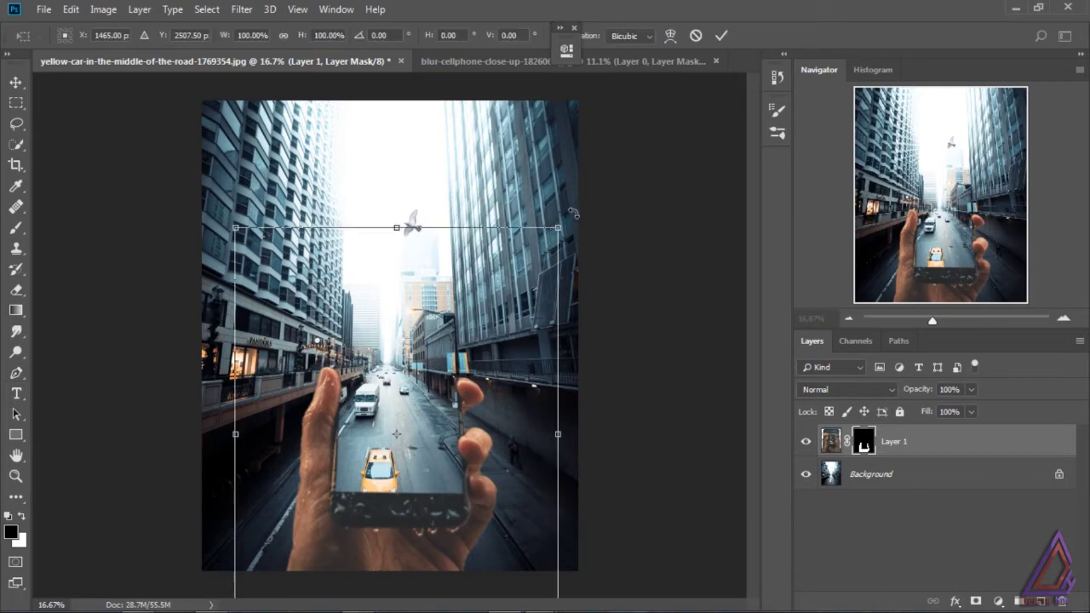
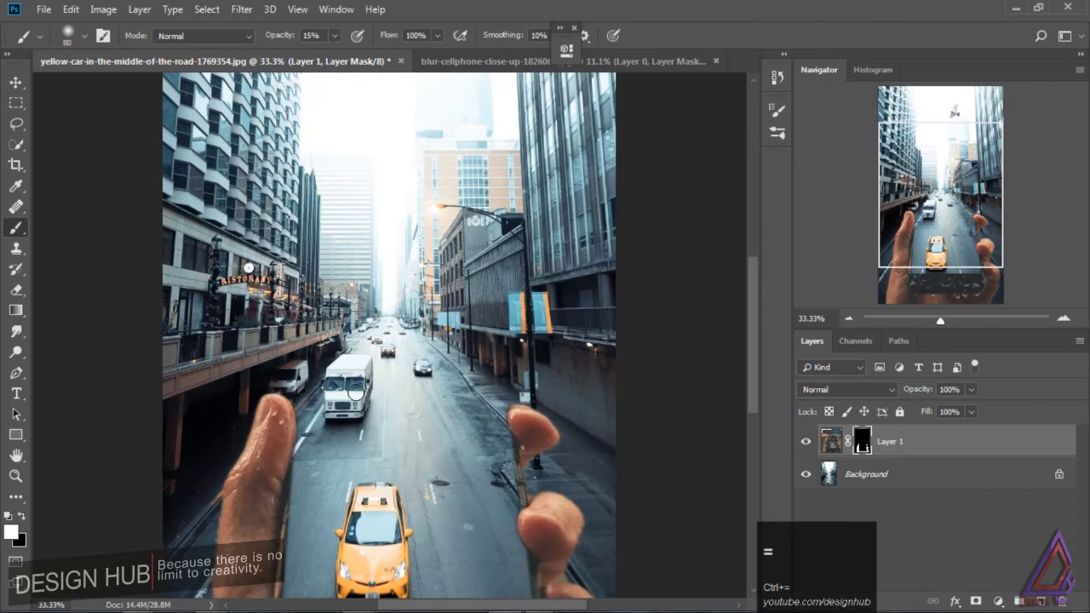
Step: Pan down to bring the bottom of the phone into view
{"action": "left_click_drag", "start_coordinate": [21, 456], "coordinate": [20, 455]}
Step: With an enlarged low-opacity brush, softly paint the mask over the phone screen and beside the taxi
{"action": "left_click", "coordinate": [20, 456]}
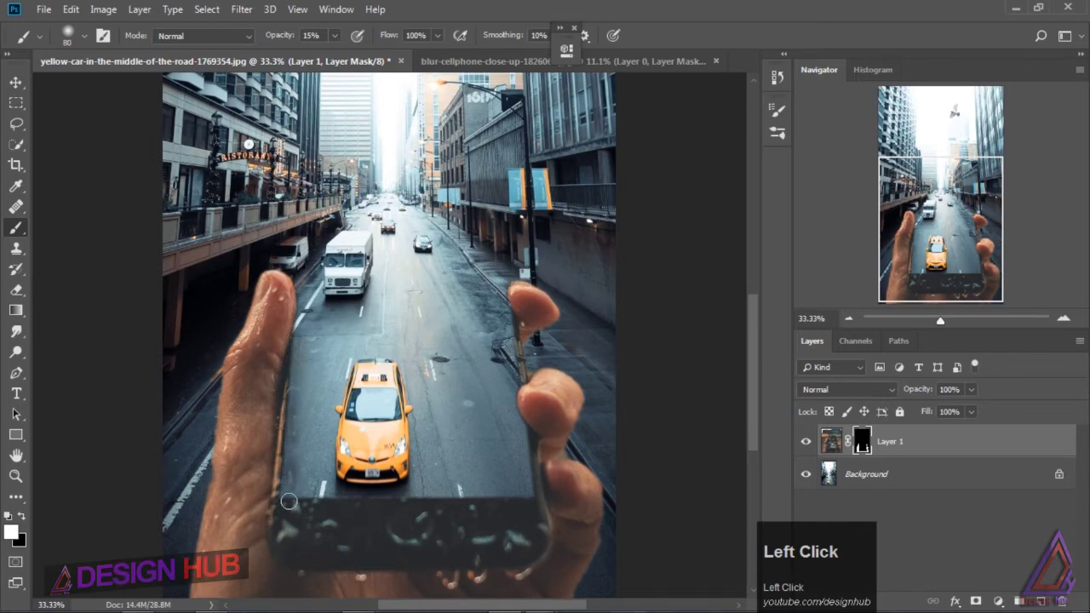
{"action": "key", "text": "]"}
{"action": "key", "text": "]"}
{"action": "key", "text": "]"}
{"action": "key", "text": "]"}
{"action": "left_click", "coordinate": [20, 455]}
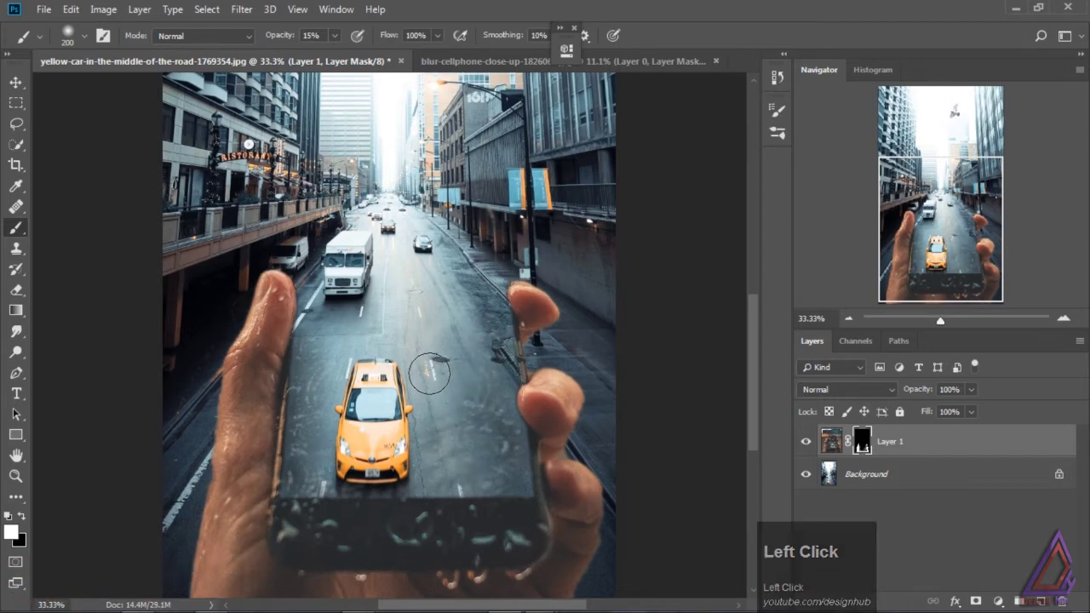
{"action": "left_click", "coordinate": [21, 456]}
{"action": "left_click", "coordinate": [20, 456]}
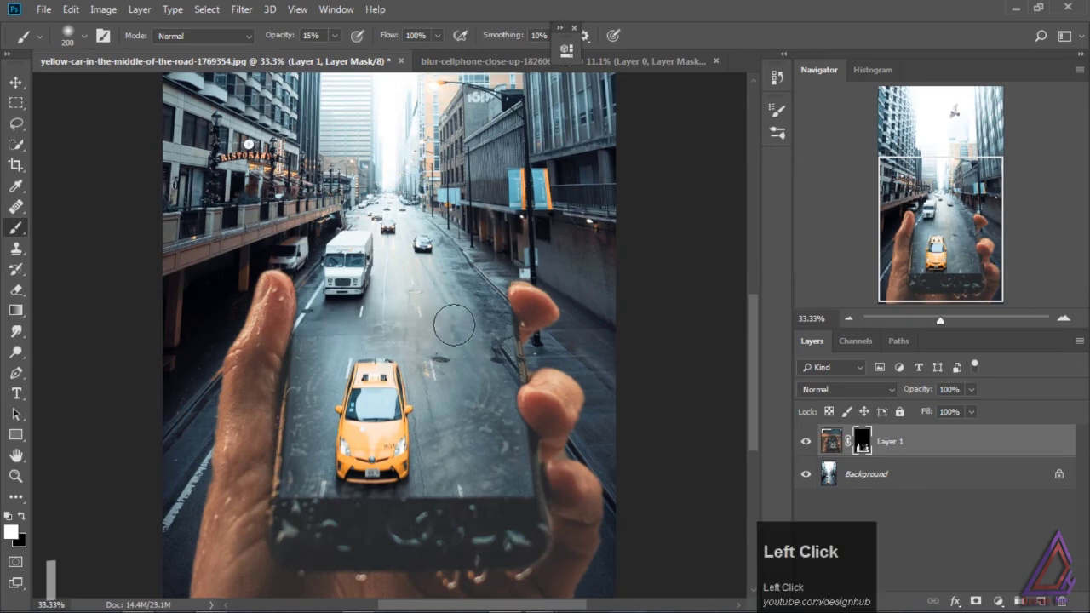
{"action": "left_click", "coordinate": [20, 456]}
{"action": "left_click", "coordinate": [21, 456]}
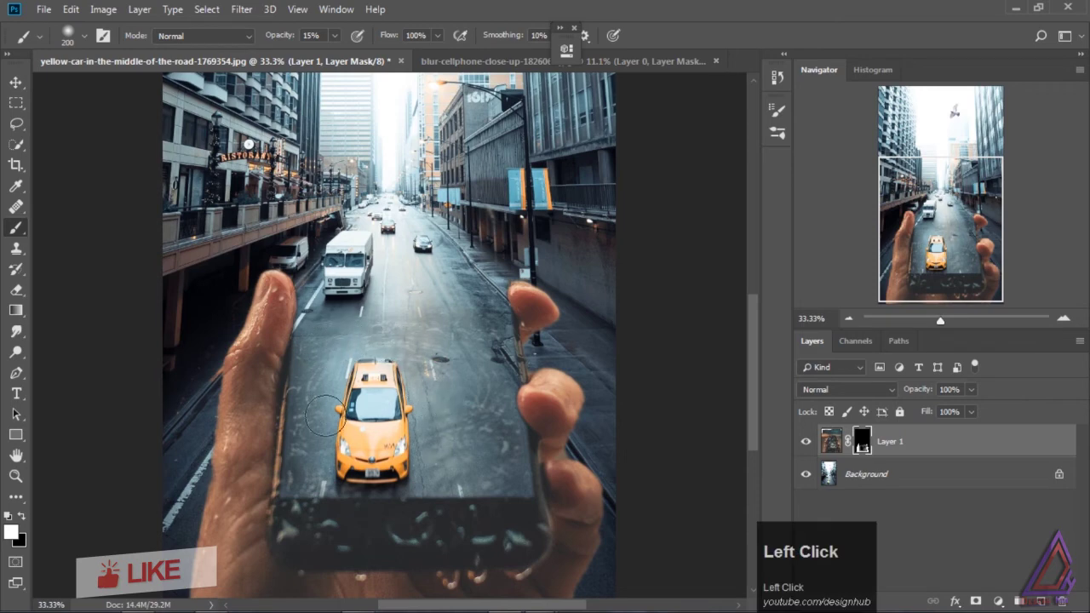
{"action": "left_click", "coordinate": [21, 456]}
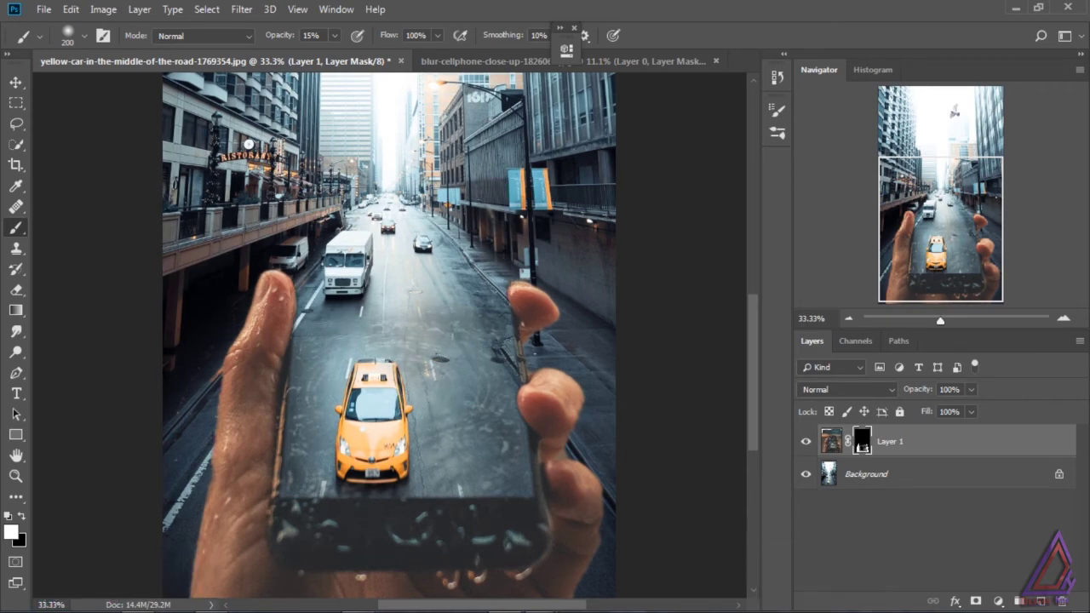
{"action": "left_click", "coordinate": [21, 455]}
{"action": "left_click", "coordinate": [21, 455]}
Step: With a smaller brush, soften the mask on the upper phone screen, then fit the image on screen
{"action": "key", "text": "["}
{"action": "key", "text": "["}
{"action": "key", "text": "["}
{"action": "key", "text": "["}
{"action": "left_click", "coordinate": [20, 455]}
{"action": "left_click", "coordinate": [20, 455]}
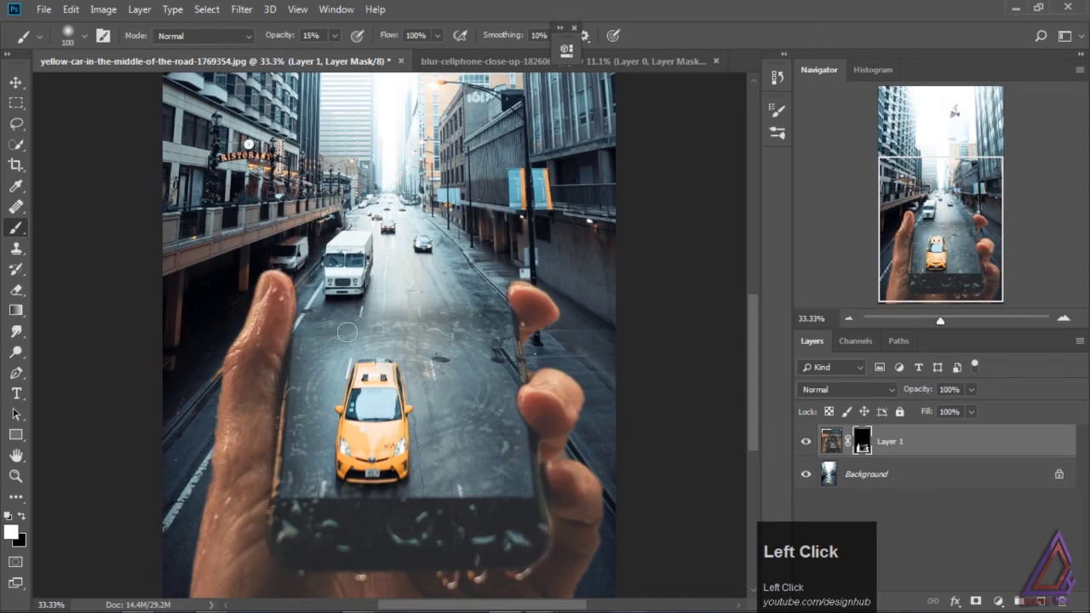
{"action": "left_click", "coordinate": [21, 455]}
{"action": "left_click", "coordinate": [21, 455]}
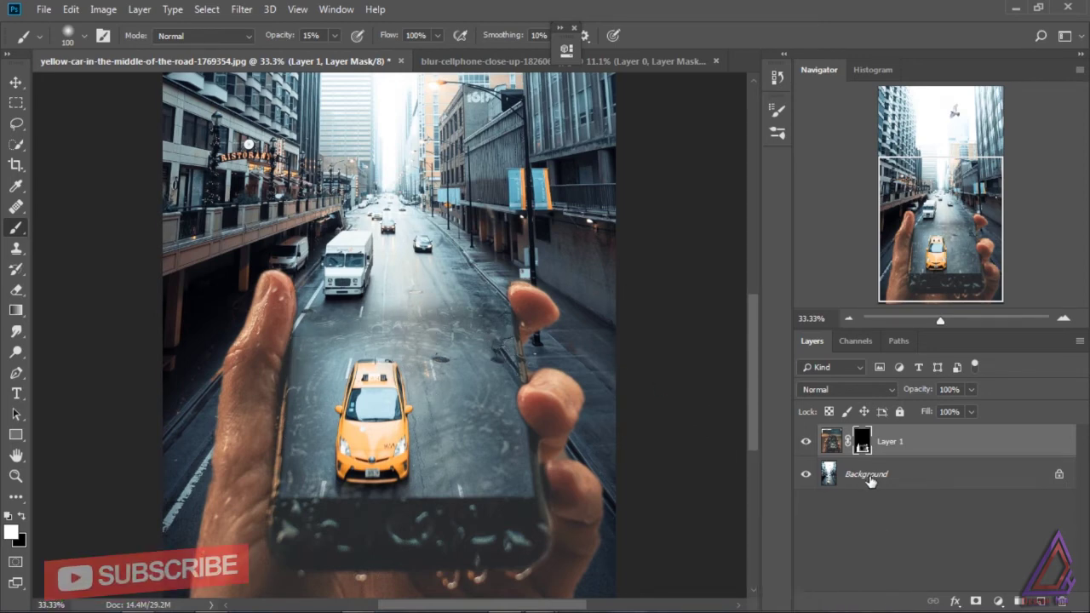
{"action": "left_click", "coordinate": [817, 515]}
{"action": "key", "text": "ctrl+0"}
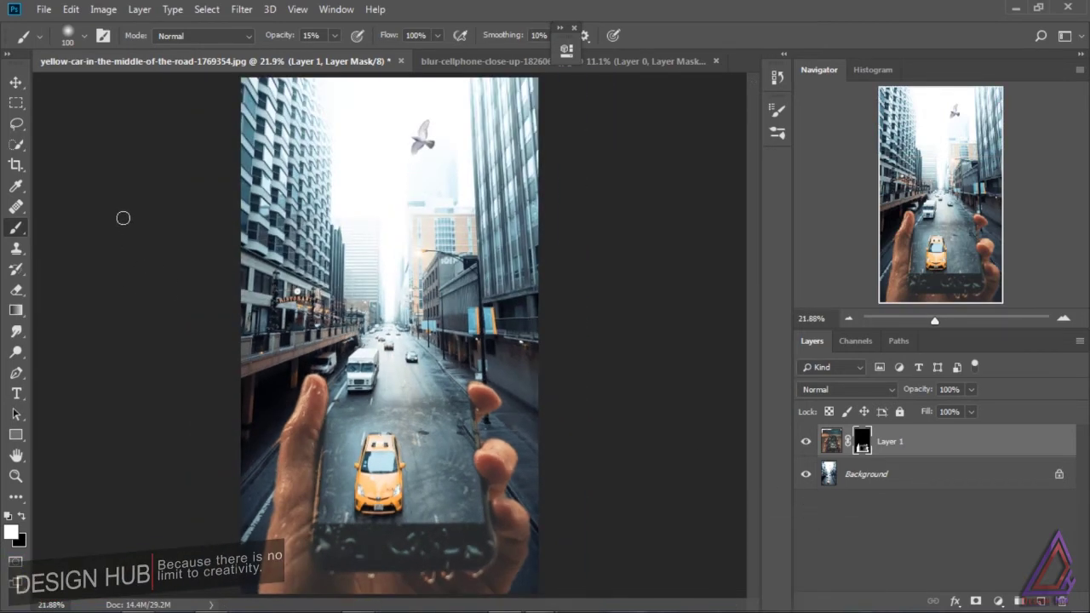
Step: Convert the hand-and-phone layer into a smart object
{"action": "left_click", "coordinate": [21, 456]}
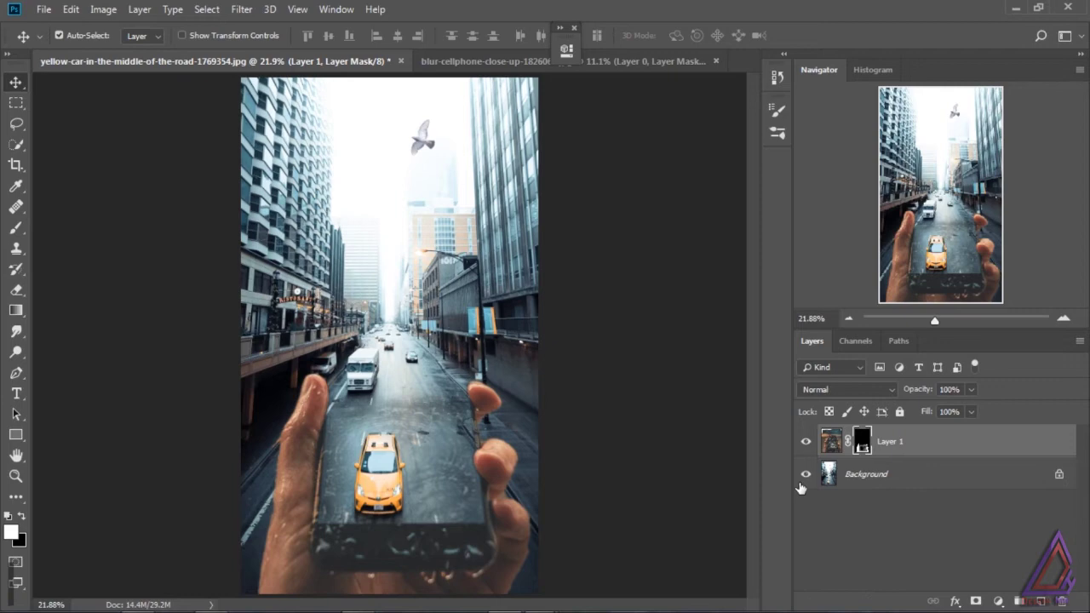
{"action": "left_click", "coordinate": [20, 456]}
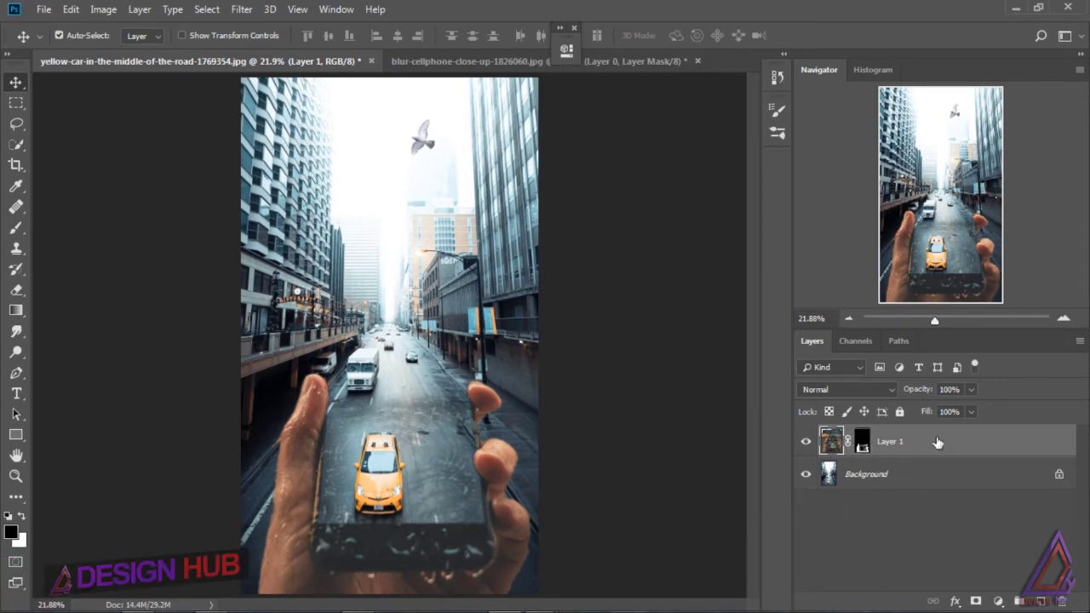
{"action": "right_click", "coordinate": [20, 456]}
{"action": "left_click", "coordinate": [20, 456]}
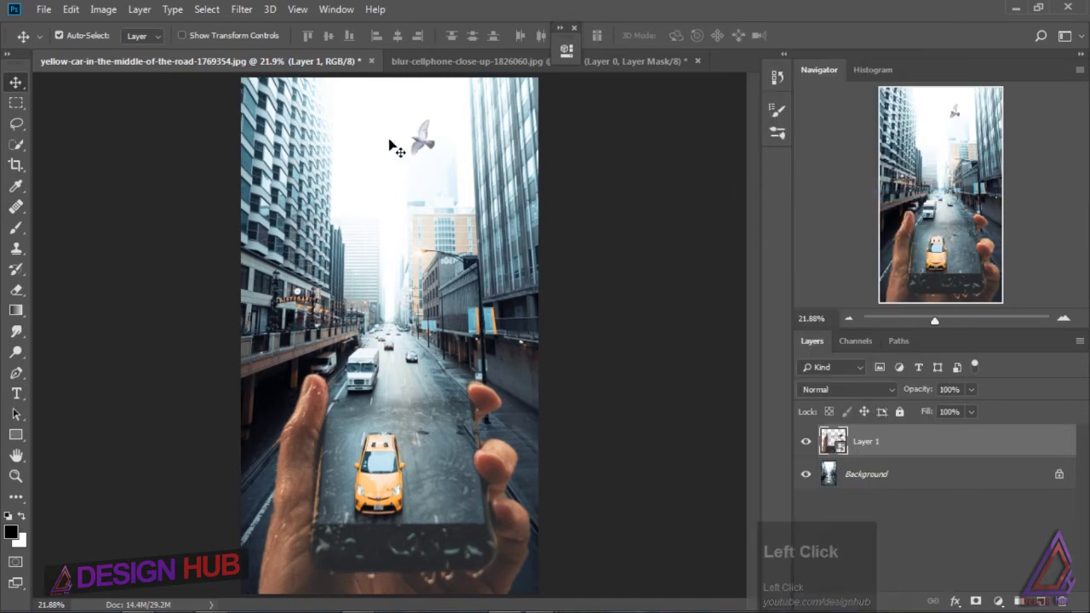
Step: Apply a Gaussian blur of 2.5 px radius to the hand layer
{"action": "left_click", "coordinate": [252, 14]}
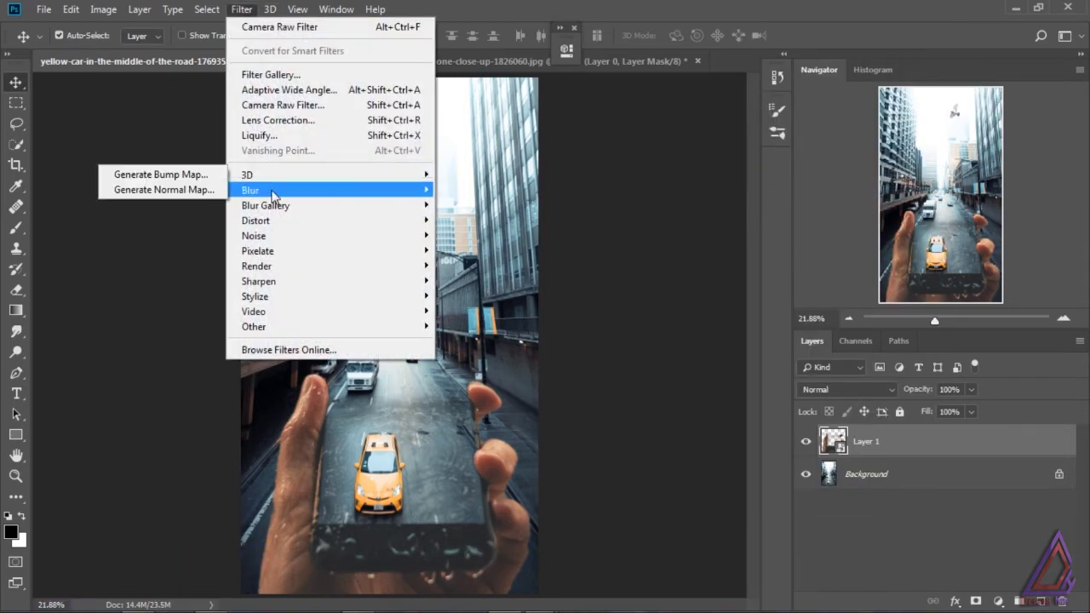
{"action": "left_click", "coordinate": [216, 255]}
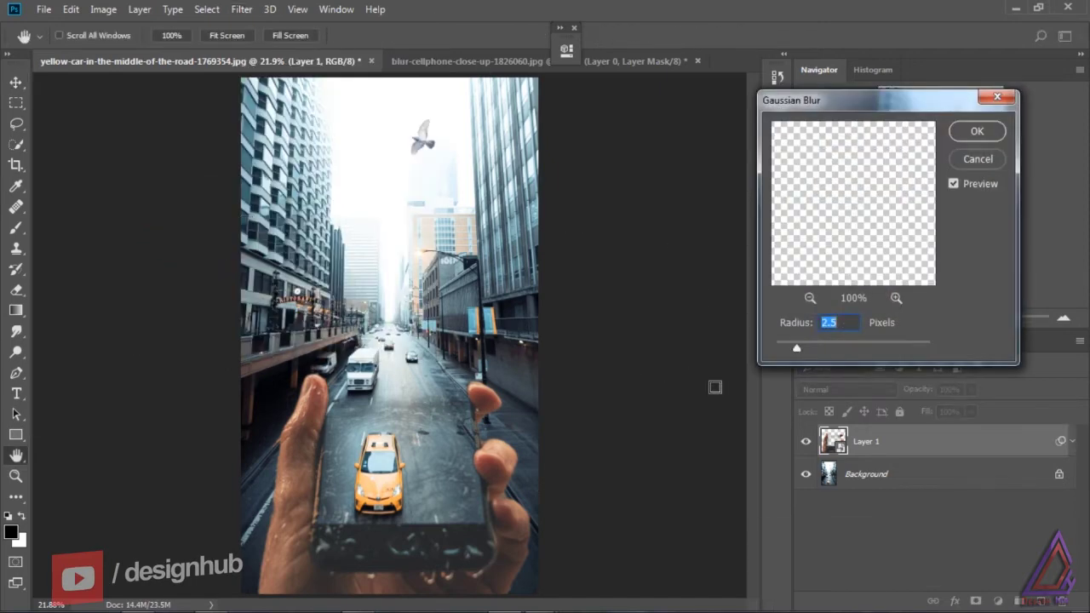
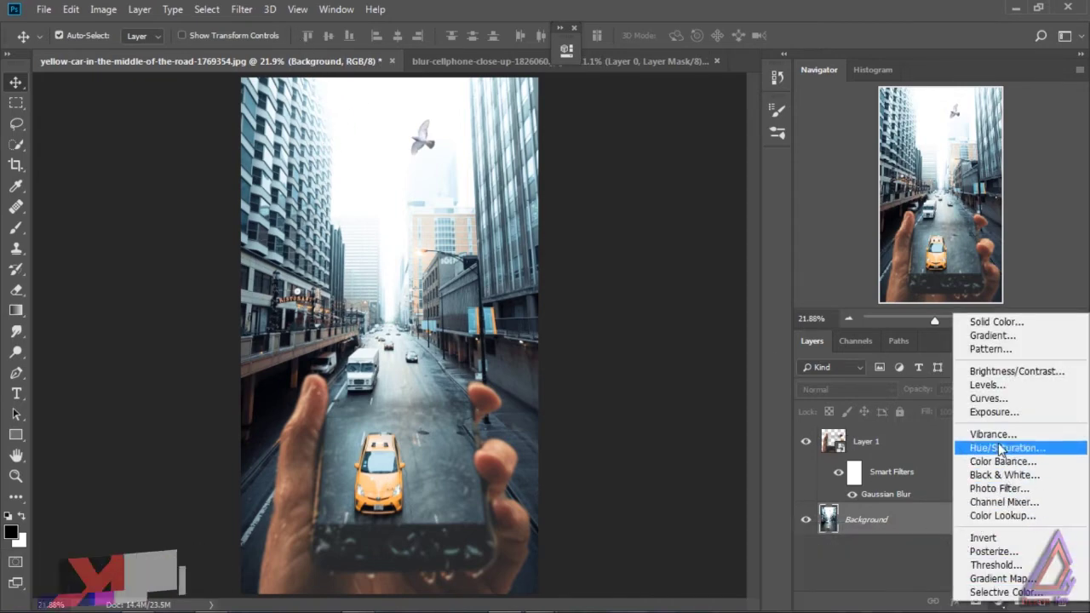
Step: Add a Levels adjustment layer with the midtones raised to 1.10
{"action": "left_click", "coordinate": [1006, 390]}
{"action": "left_click", "coordinate": [442, 47]}
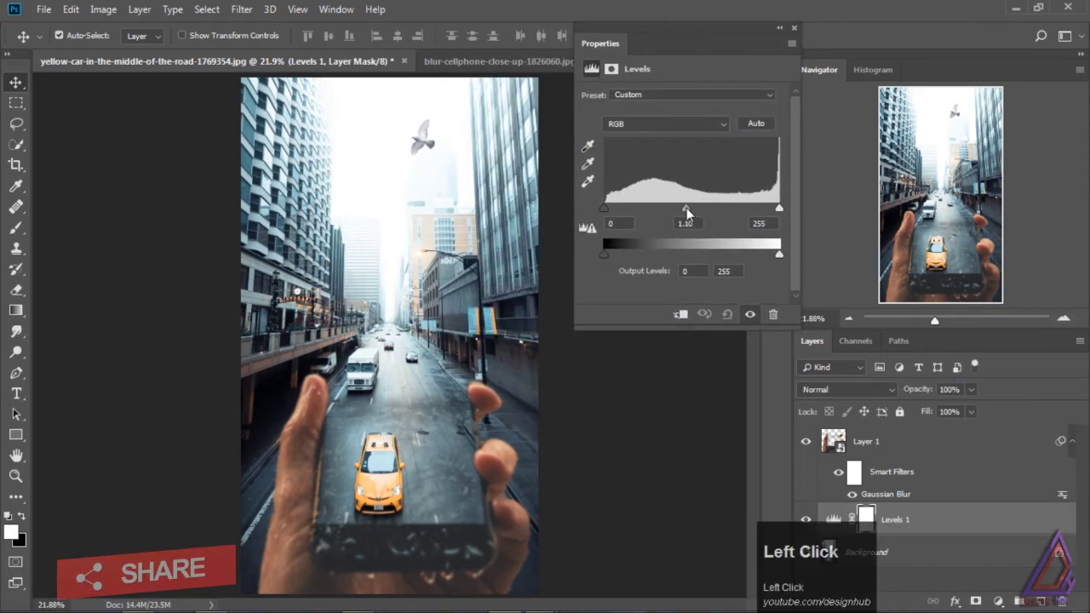
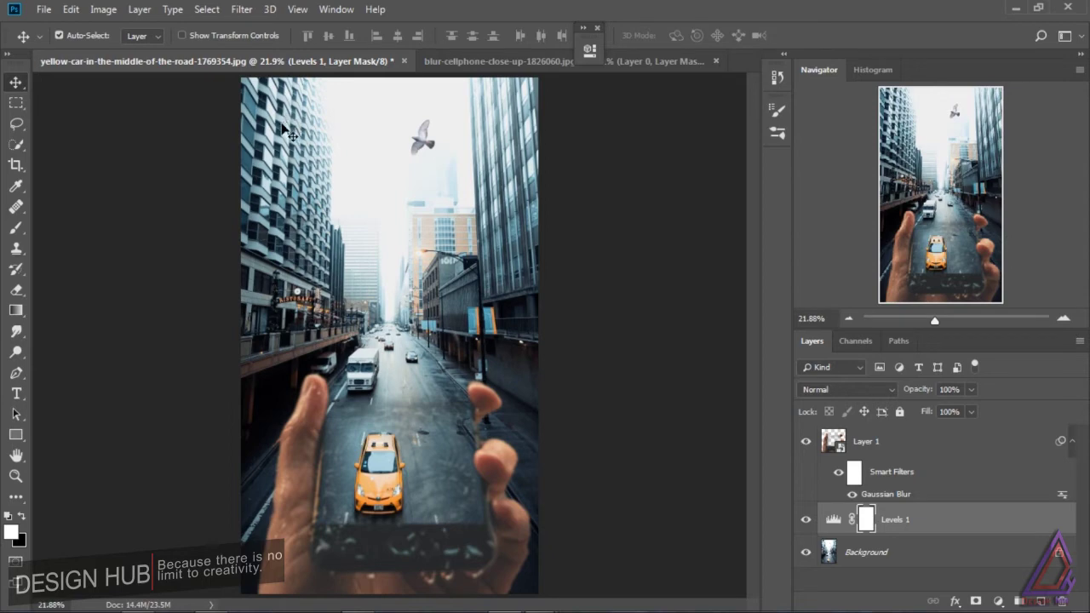
Step: Apply a 15 px Tilt-Shift blur to the street background, then pick up the Crop tool
{"action": "left_click", "coordinate": [250, 15]}
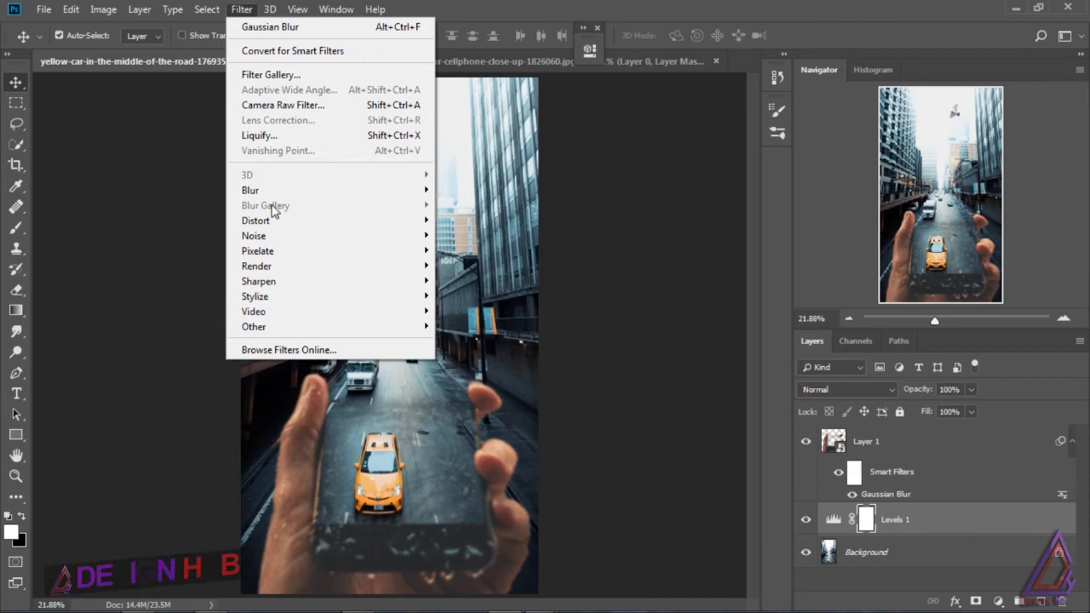
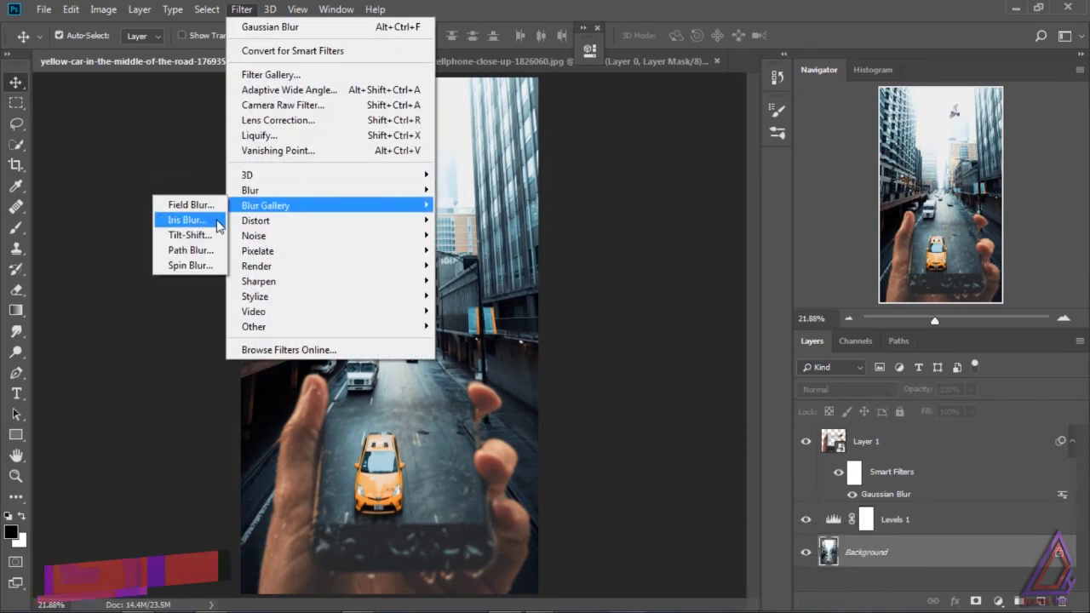
{"action": "left_click", "coordinate": [215, 237]}
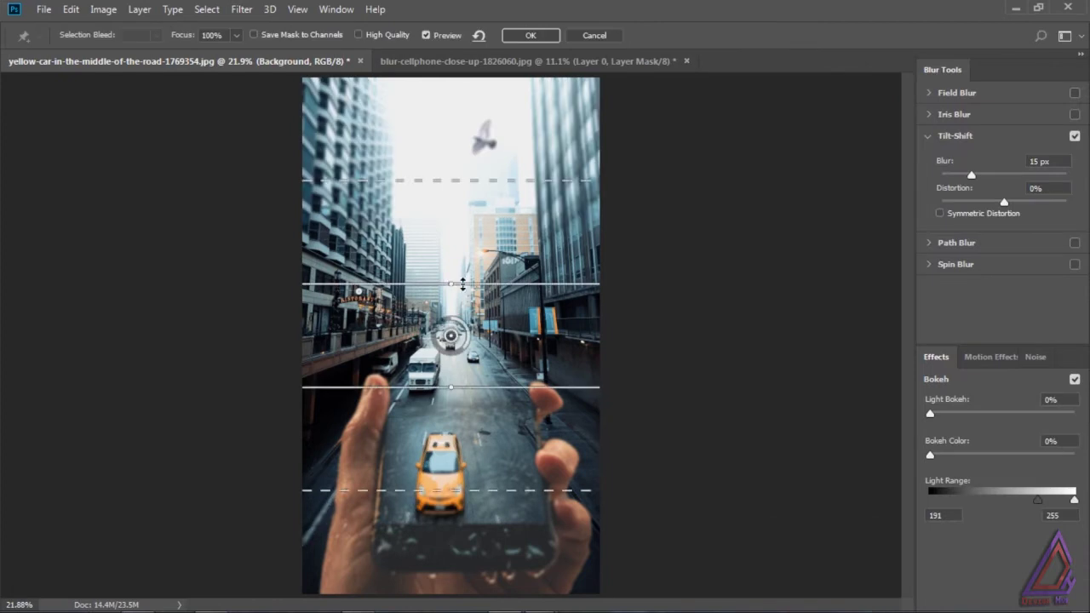
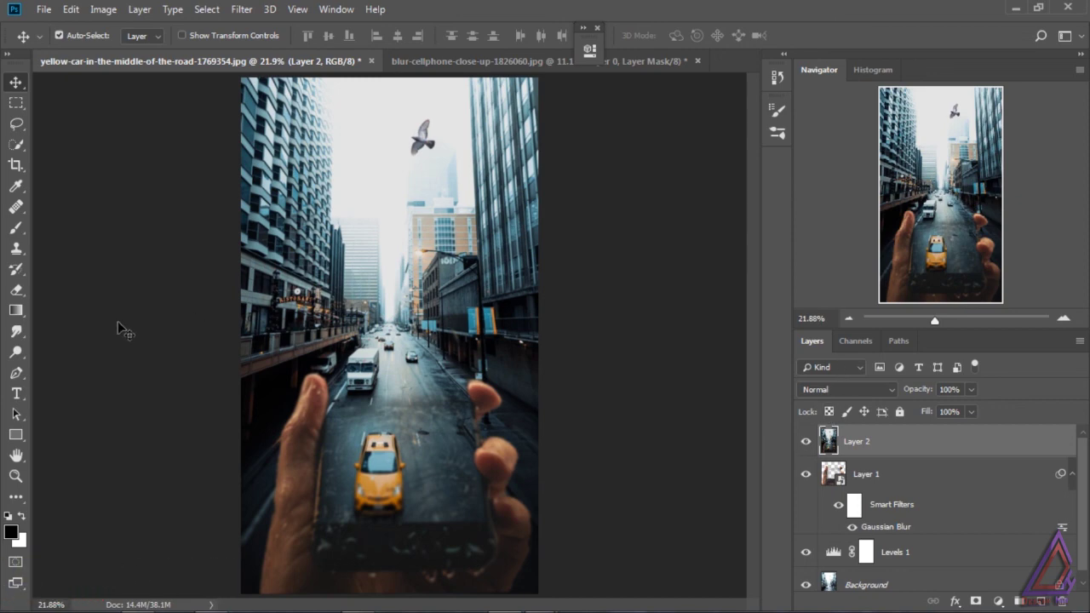
{"action": "left_click", "coordinate": [18, 165]}
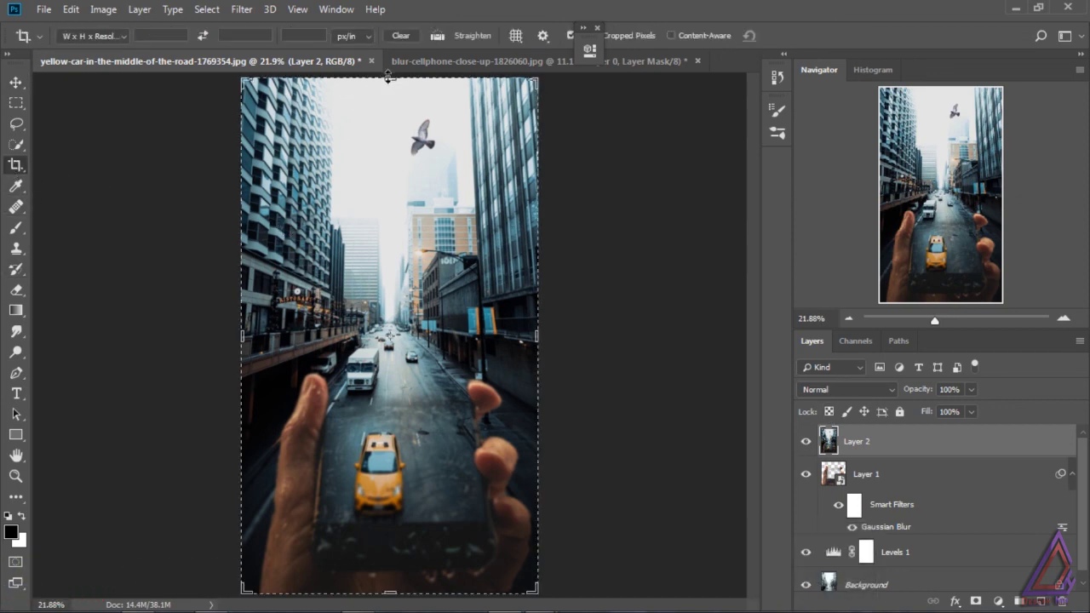